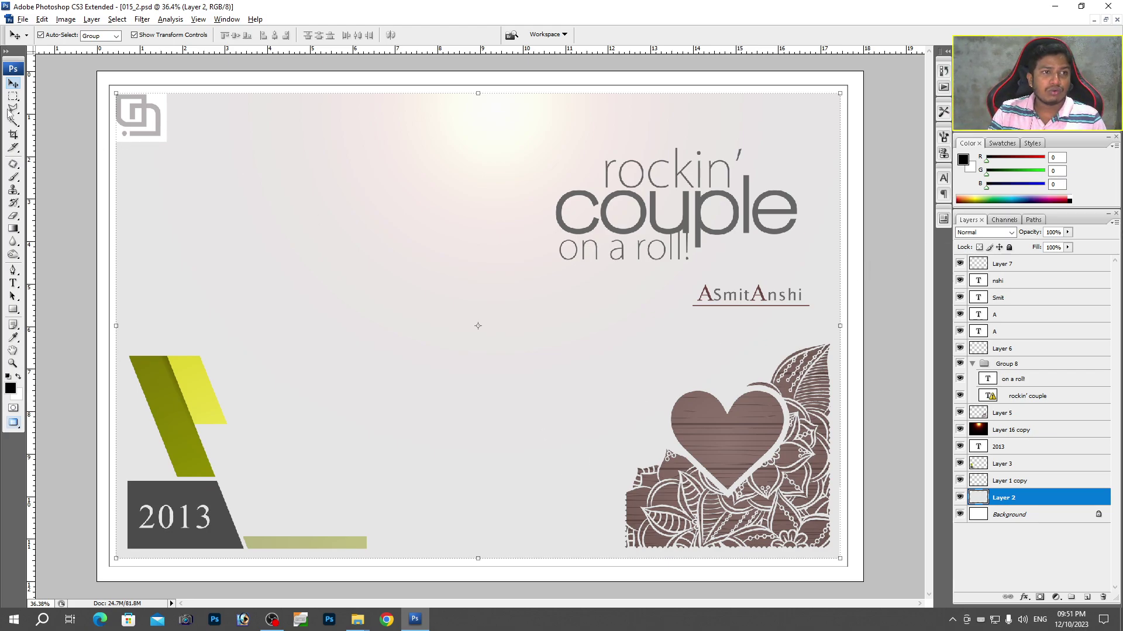
Load the Layer 2 pale background as a selection and Paste Into it the copied wedding couple photo
right_click(18, 123)
click(46, 137)
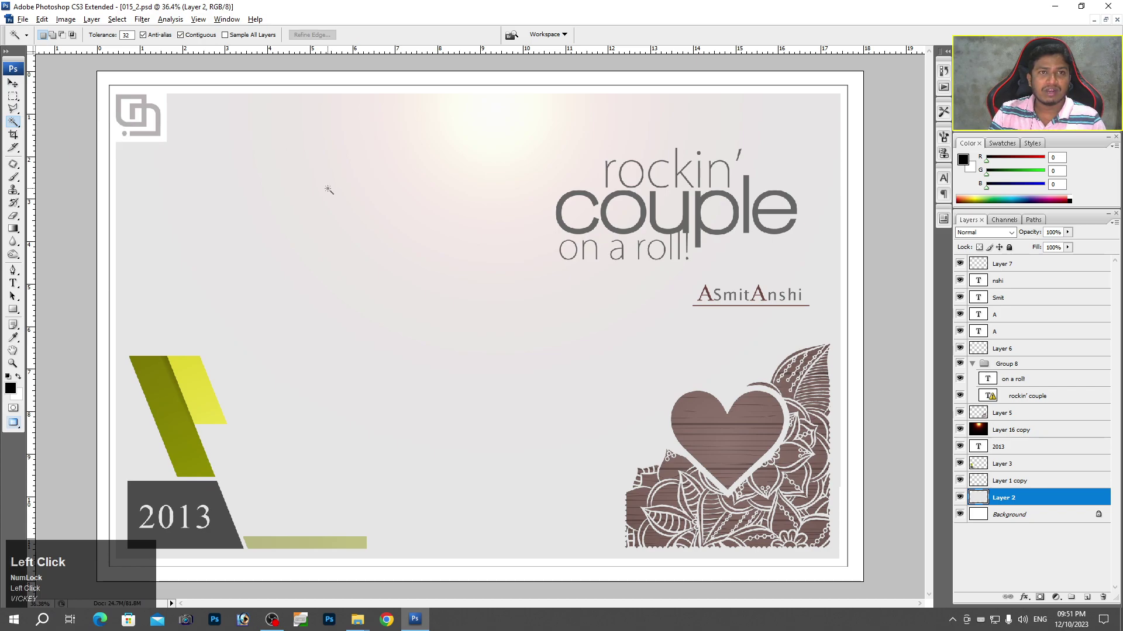
key(v)
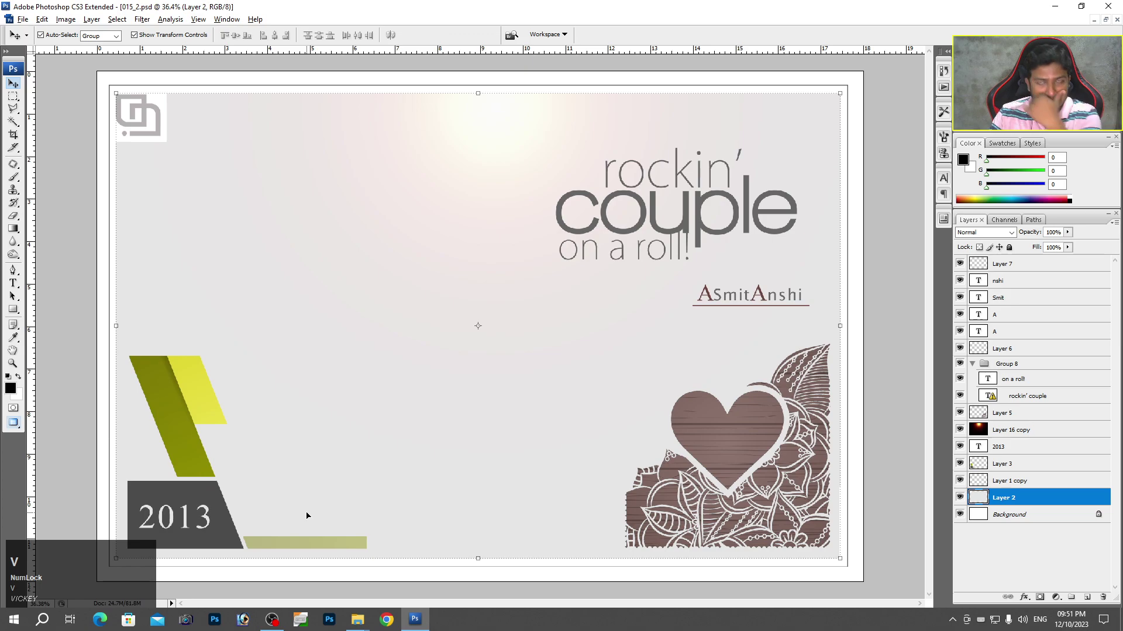
click(122, 23)
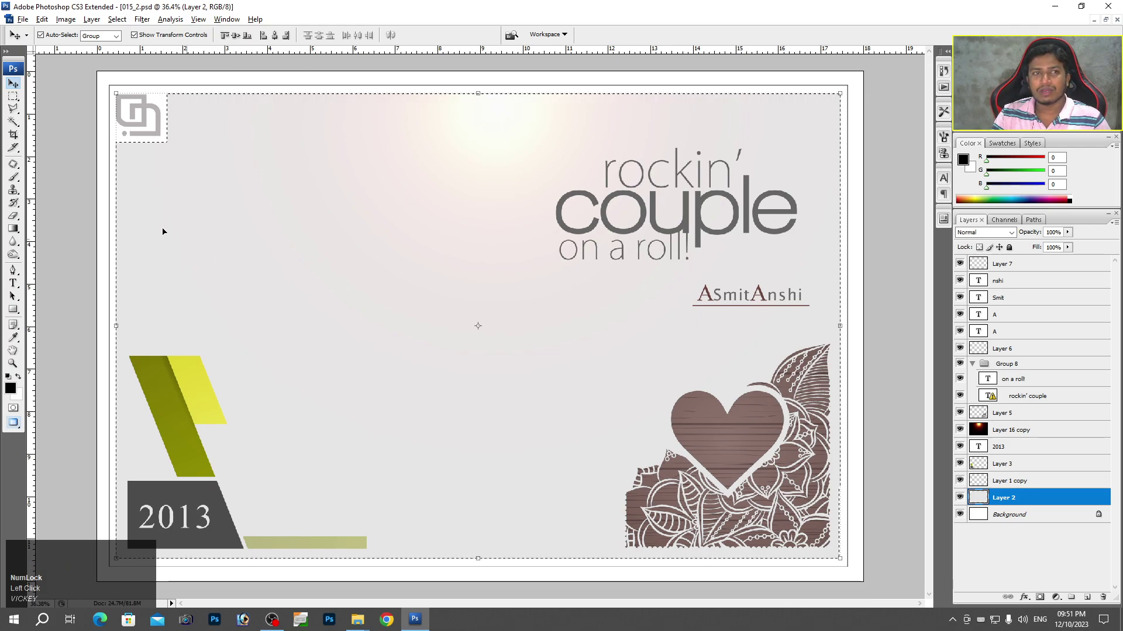
click(49, 24)
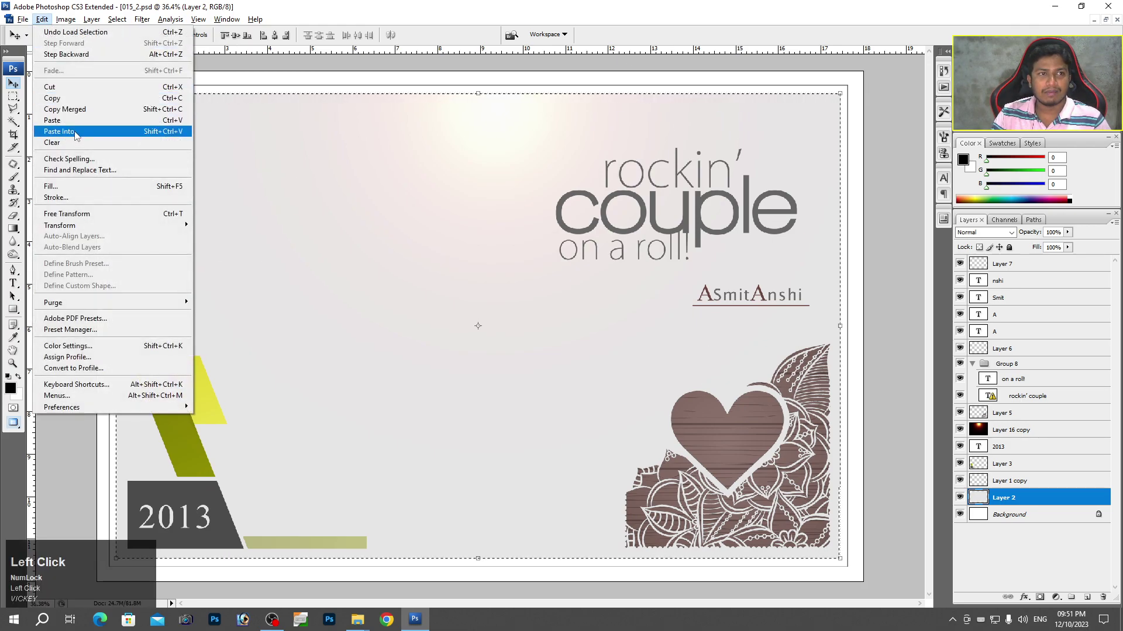
click(95, 136)
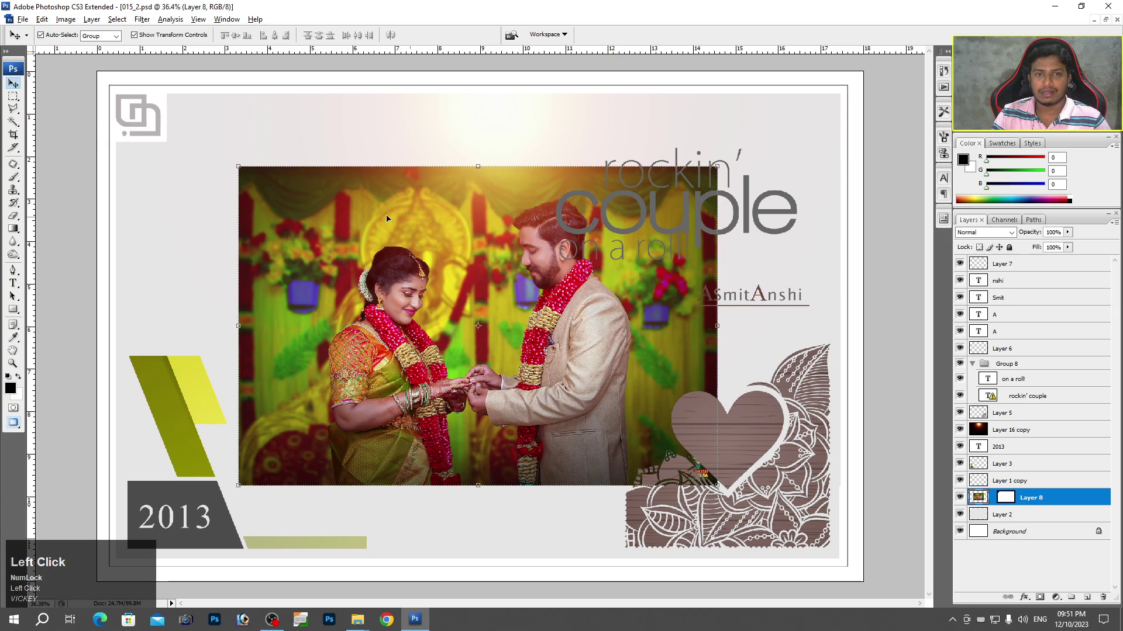
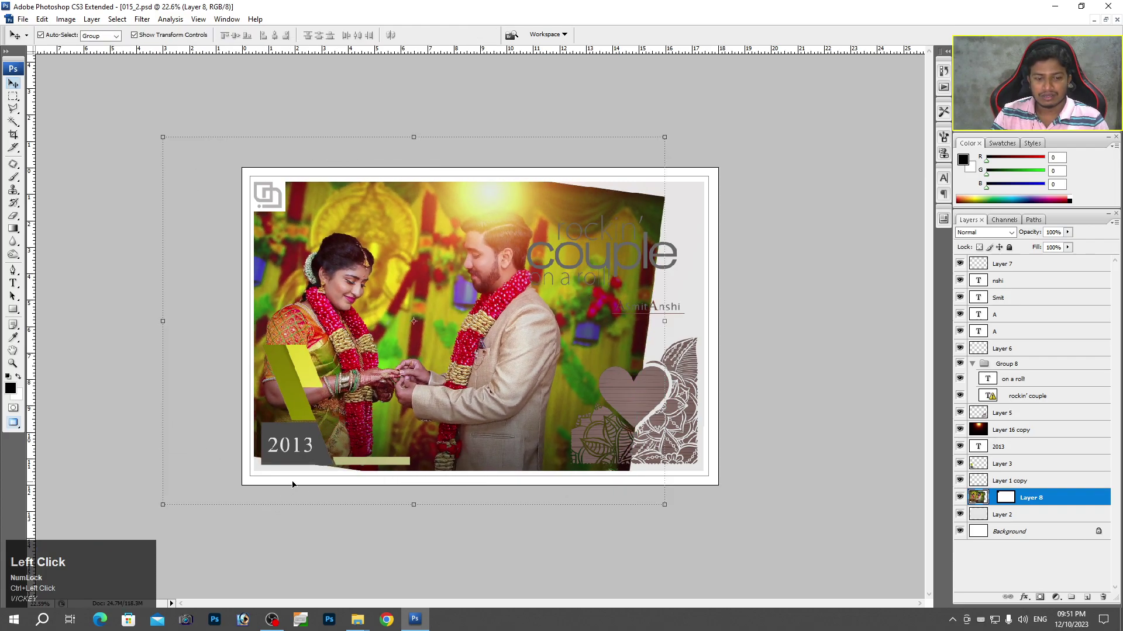
Retype the year text on the album page from 2013 to 2023 with the Type tool
key(t)
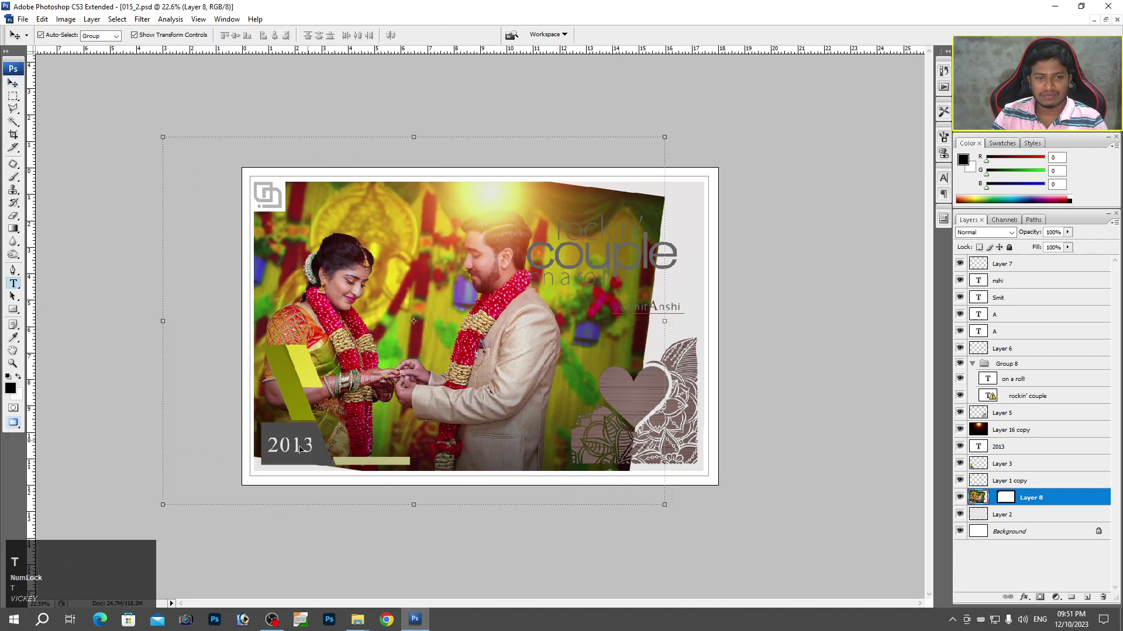
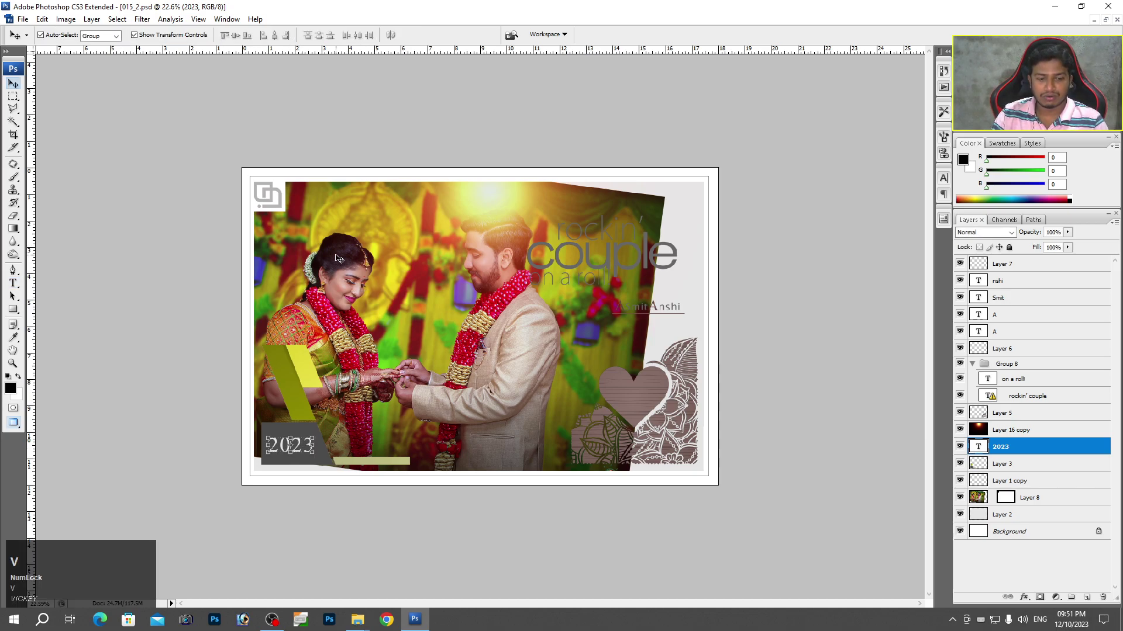
text(ve)
right_click(435, 333)
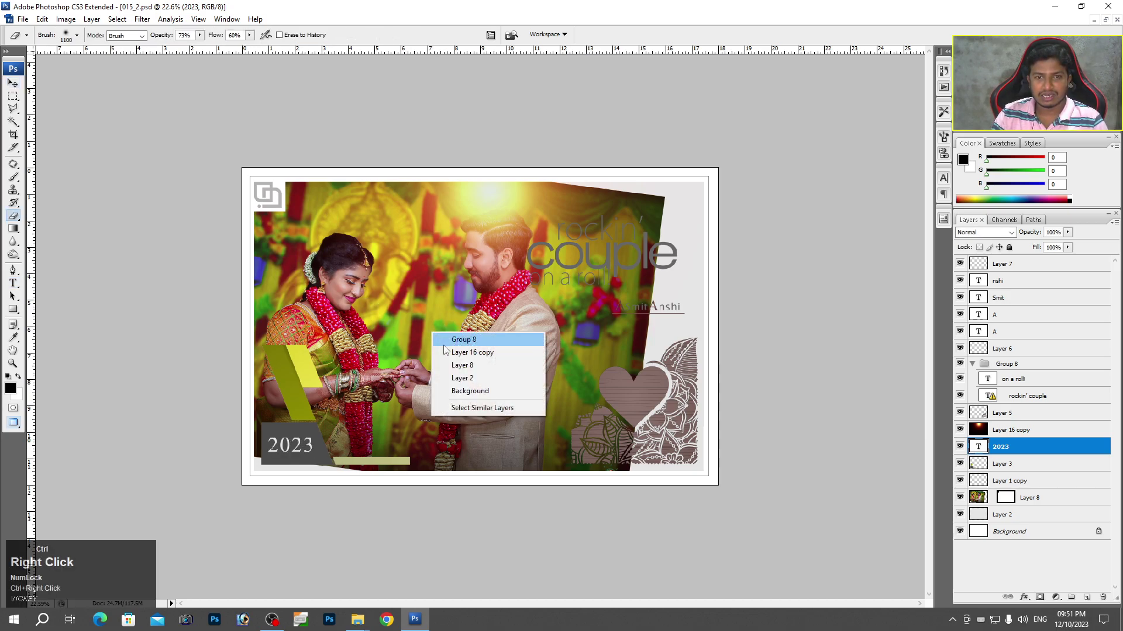
Select the Layer 16 copy glow layer above the couple photo for editing
click(454, 356)
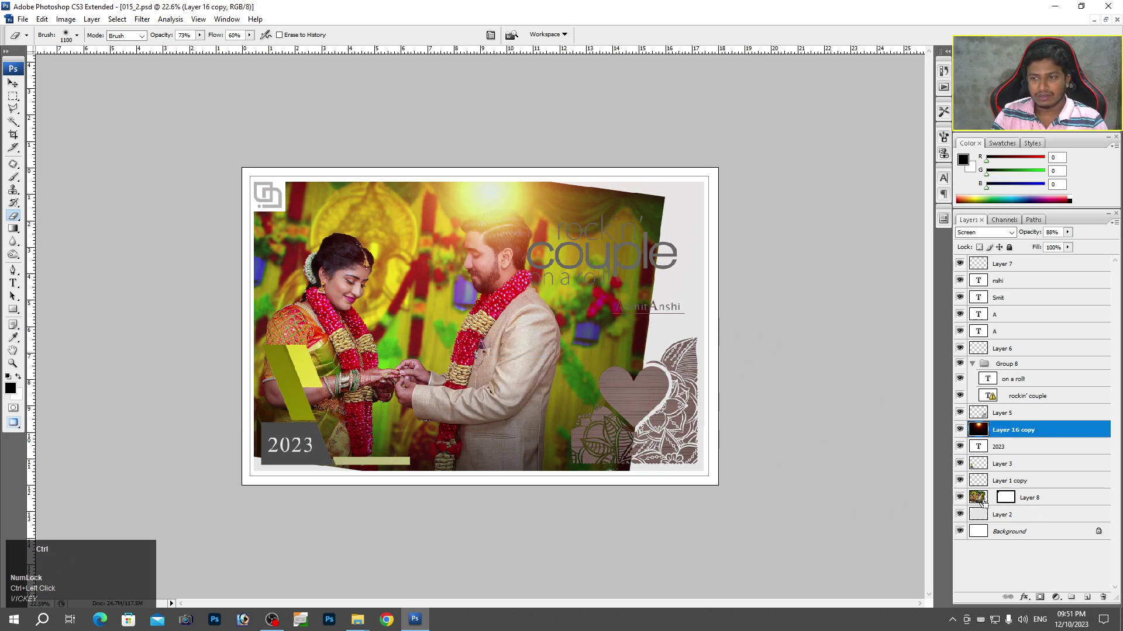
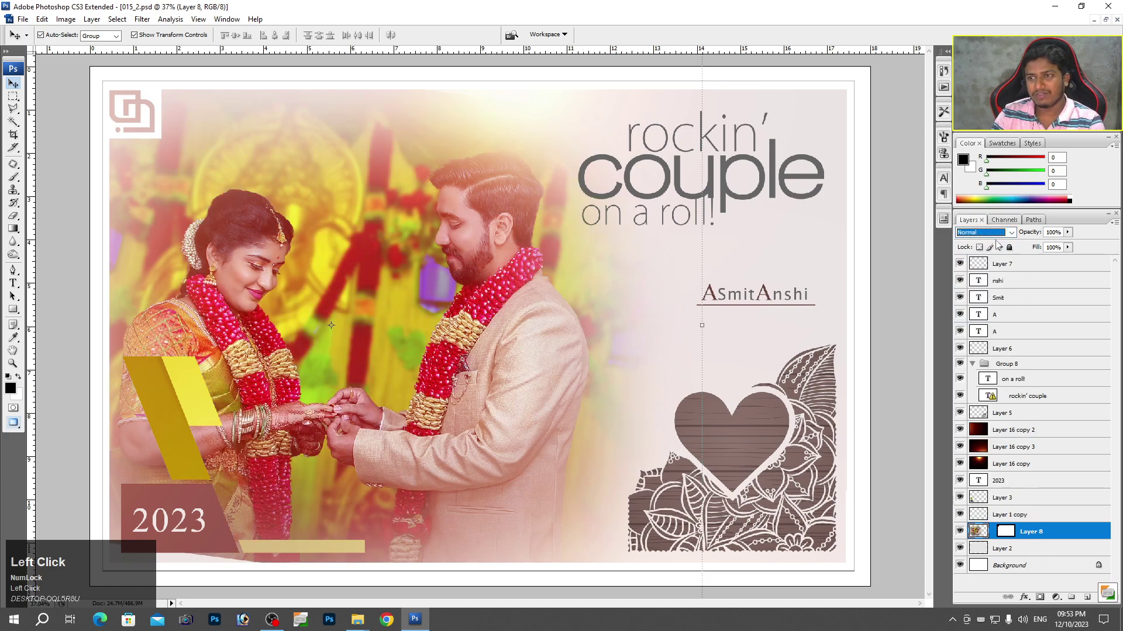
Switch the couple photo layer to the Linear Light blending mode
key(Down)
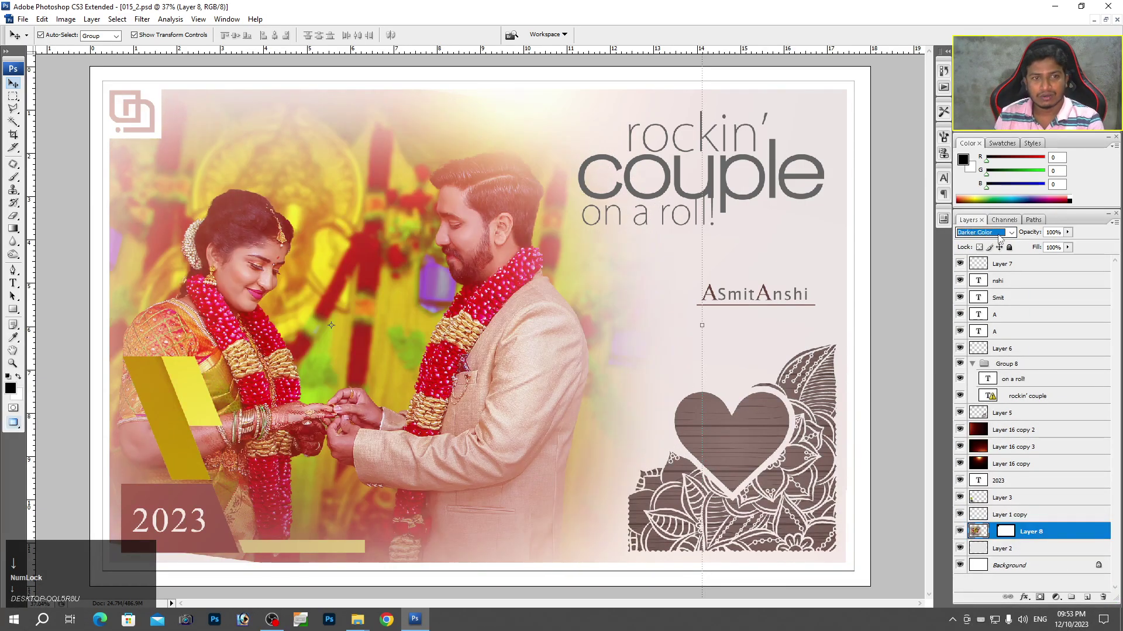
scroll(down, 3)
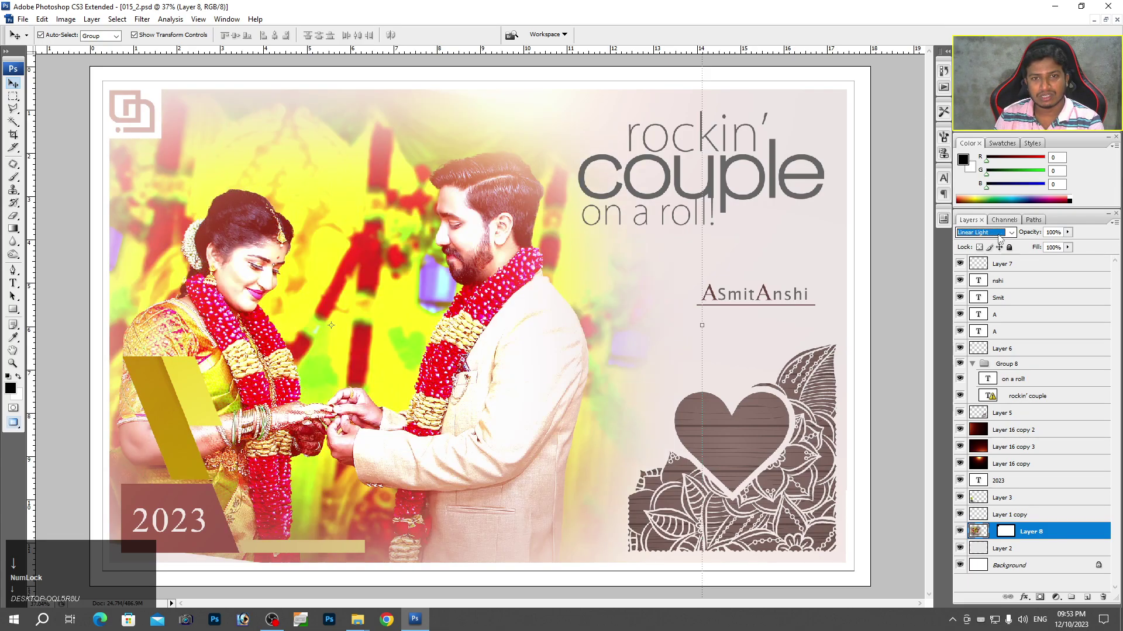
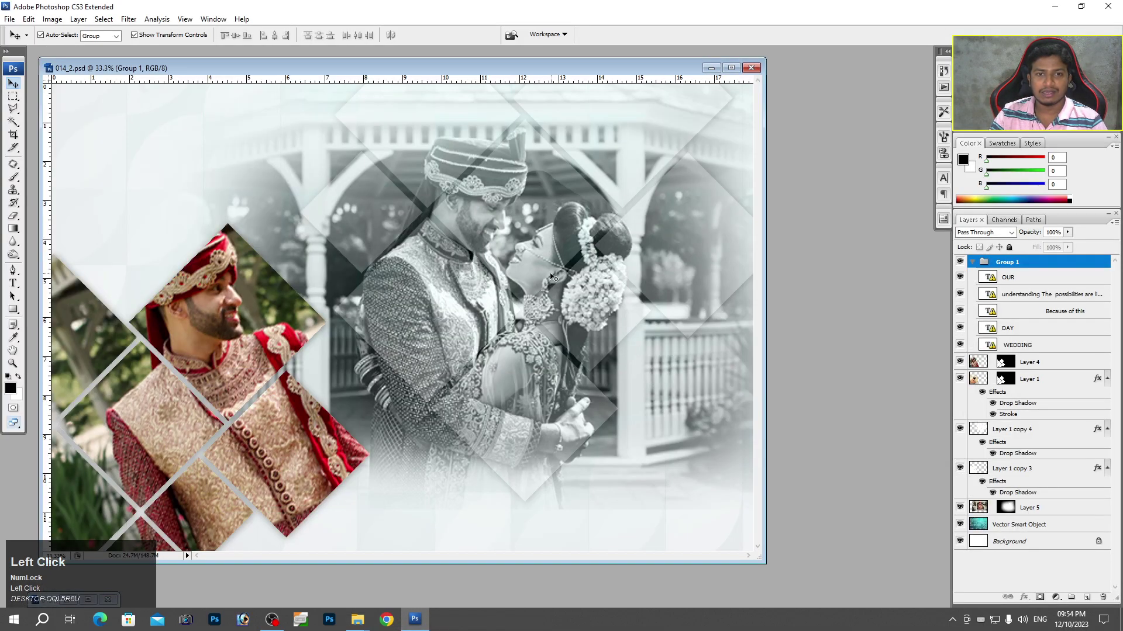
Check the 014_2.psd template's Image Size (18 × 12 inches) and cancel without changes
scroll(down, 3)
click(732, 72)
key(space)
right_click(492, 221)
click(514, 226)
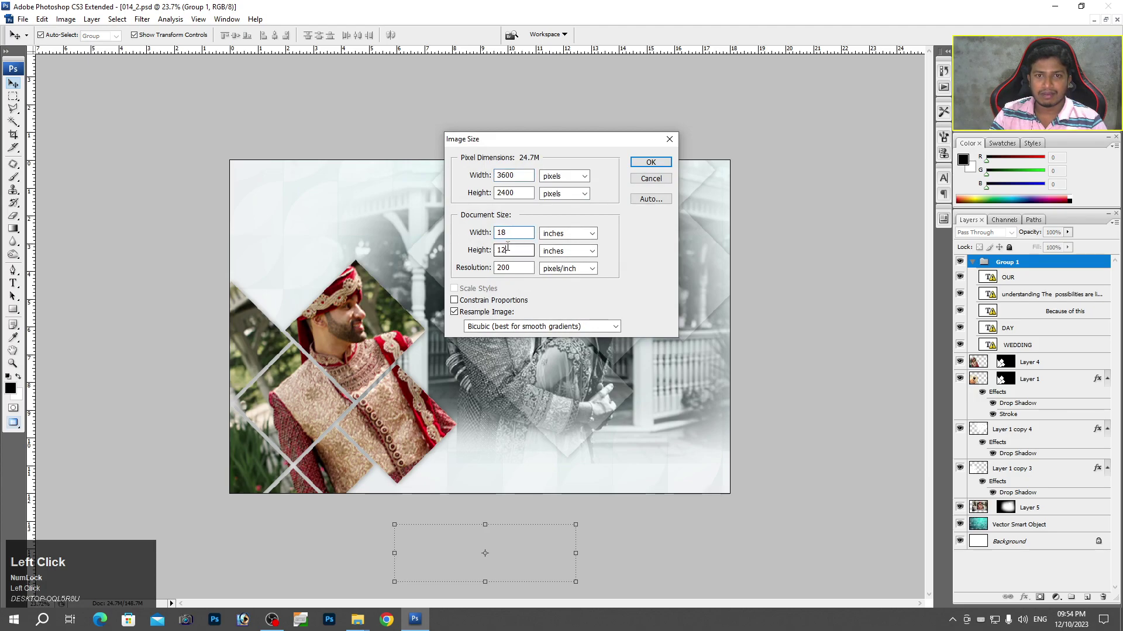
key(space)
Delete the Group 1 text layers and fit the canvas view, keeping the photo layers
right_click(437, 271)
click(453, 273)
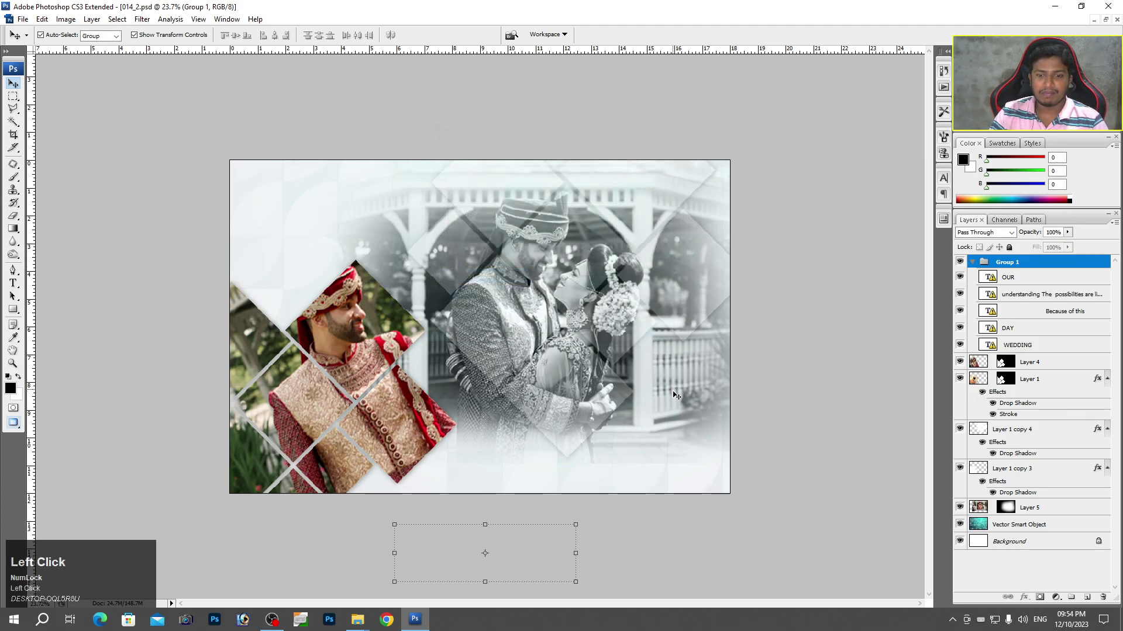
key(space)
right_click(454, 263)
click(470, 266)
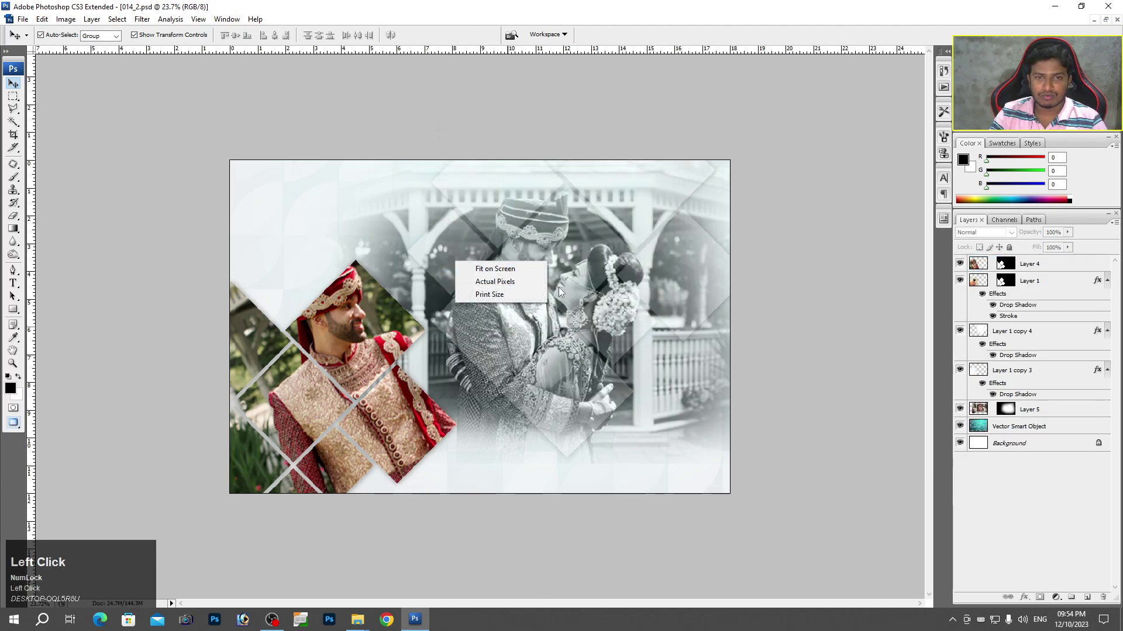
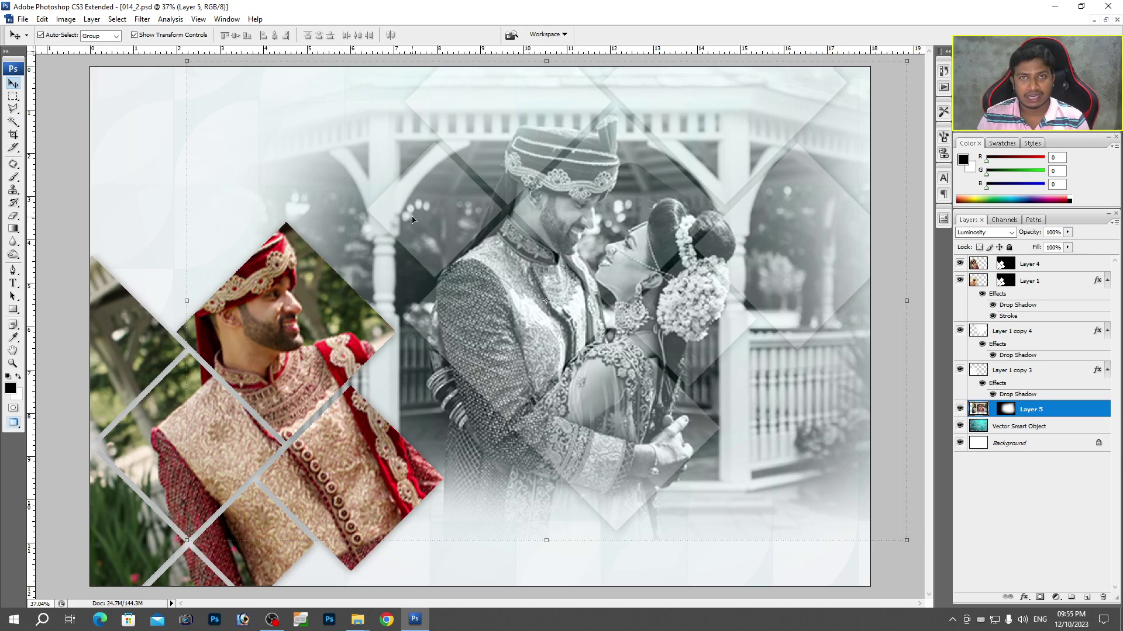
Bring in the beach couple photo and commit its Free Transform at about 186% scale and 4.3° tilt
click(371, 622)
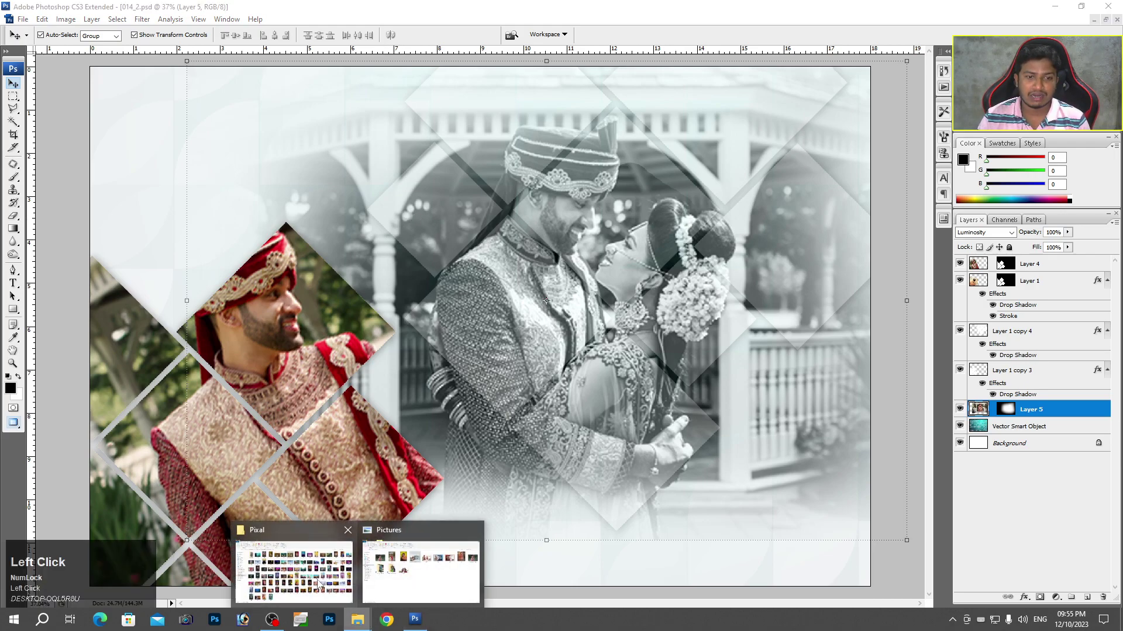
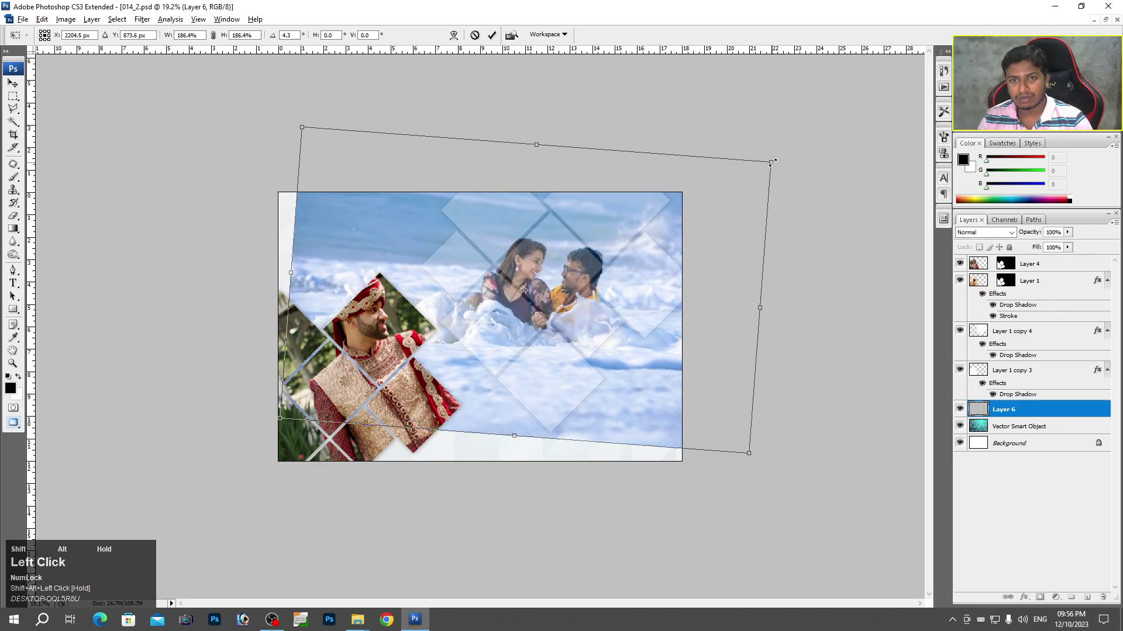
click(707, 239)
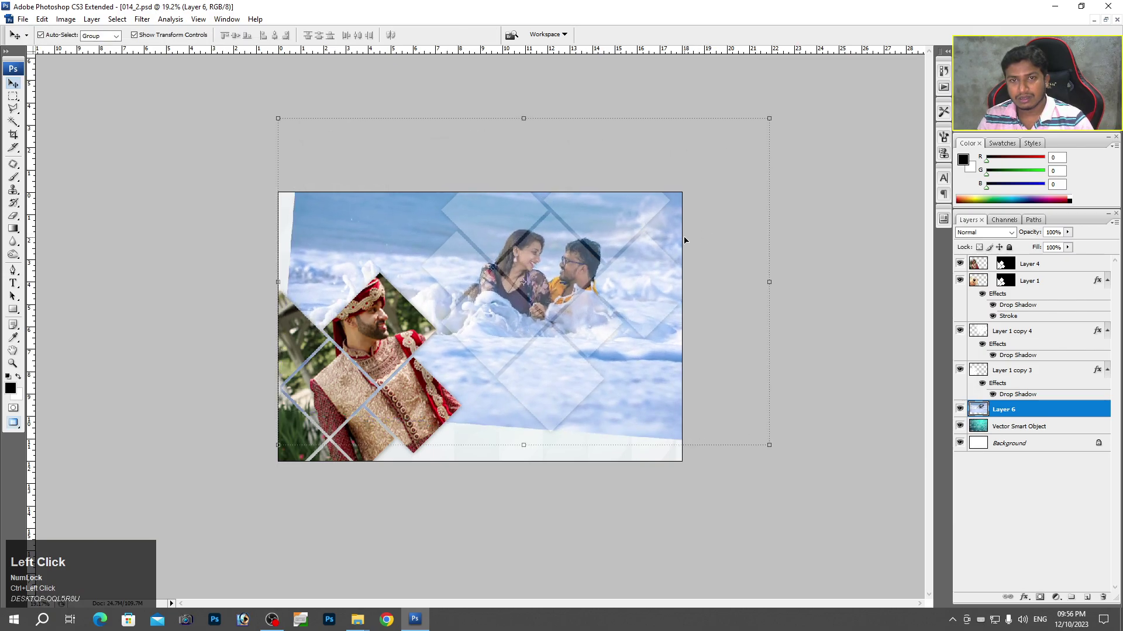
Switch to the Eraser with a large soft brush on the tilted beach photo Layer 6
key(e)
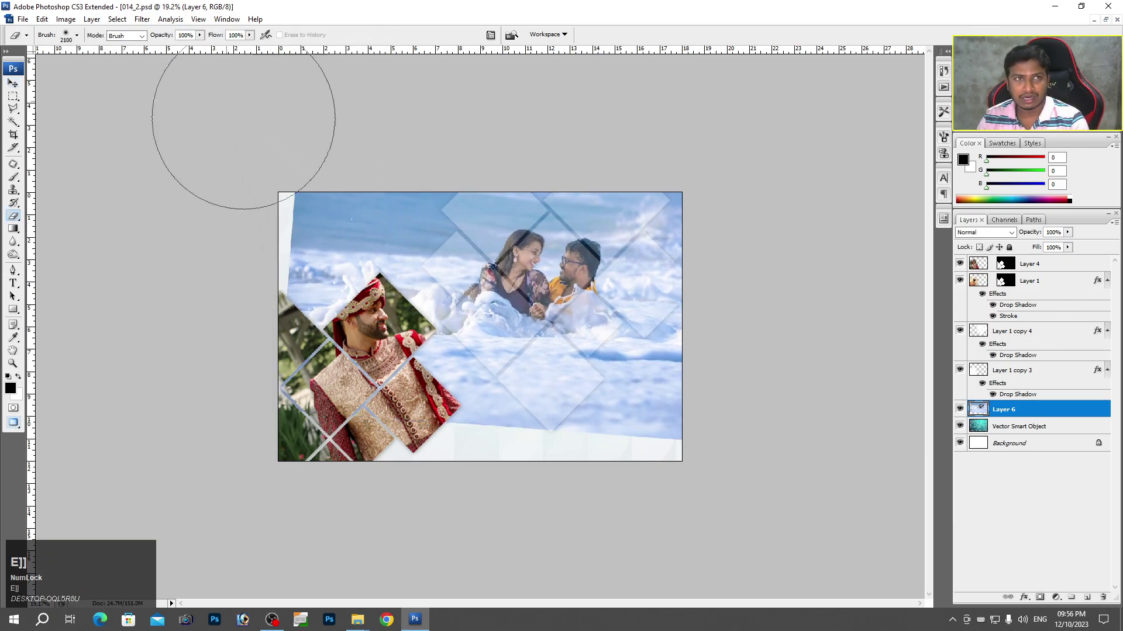
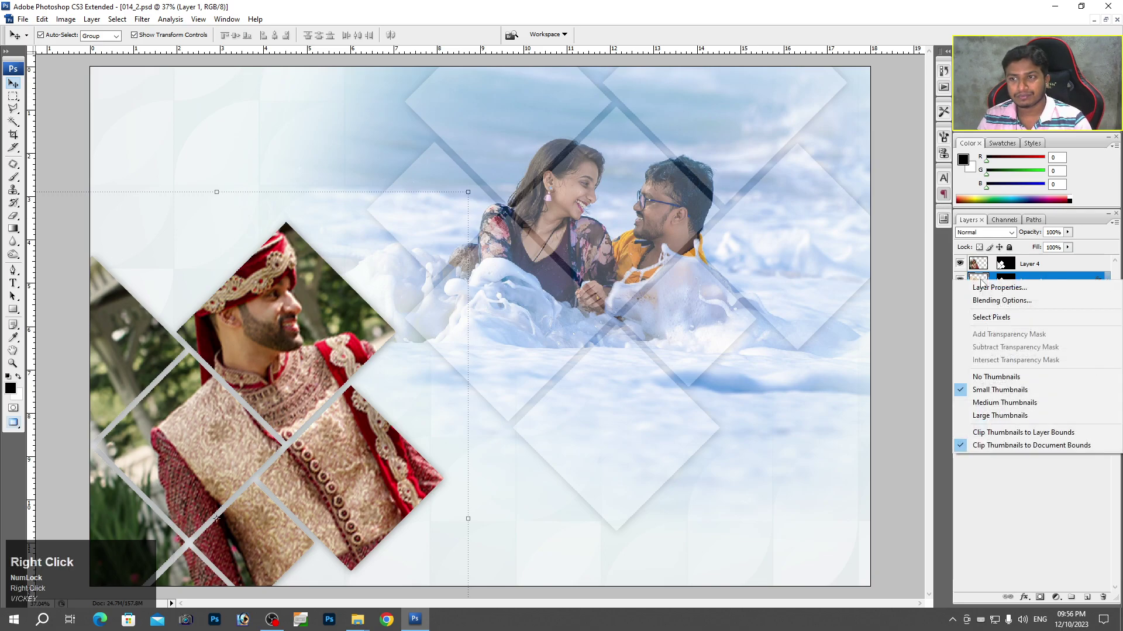
Select Layer 1 and drop the walking couple photo into the album as Layer 7 over the lower-left diamond
click(988, 267)
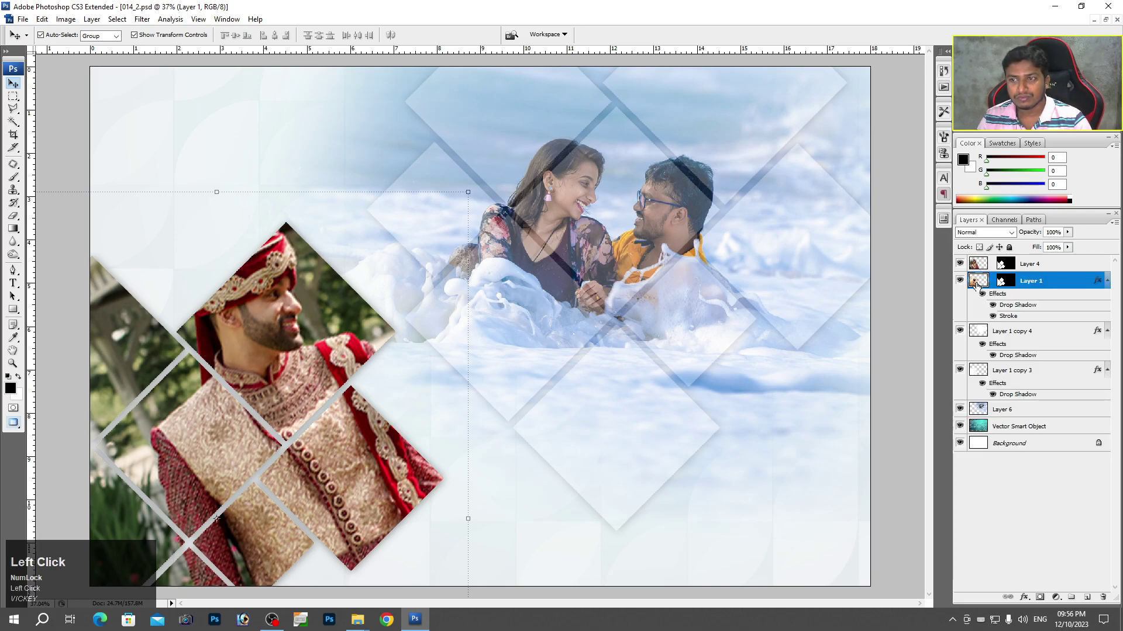
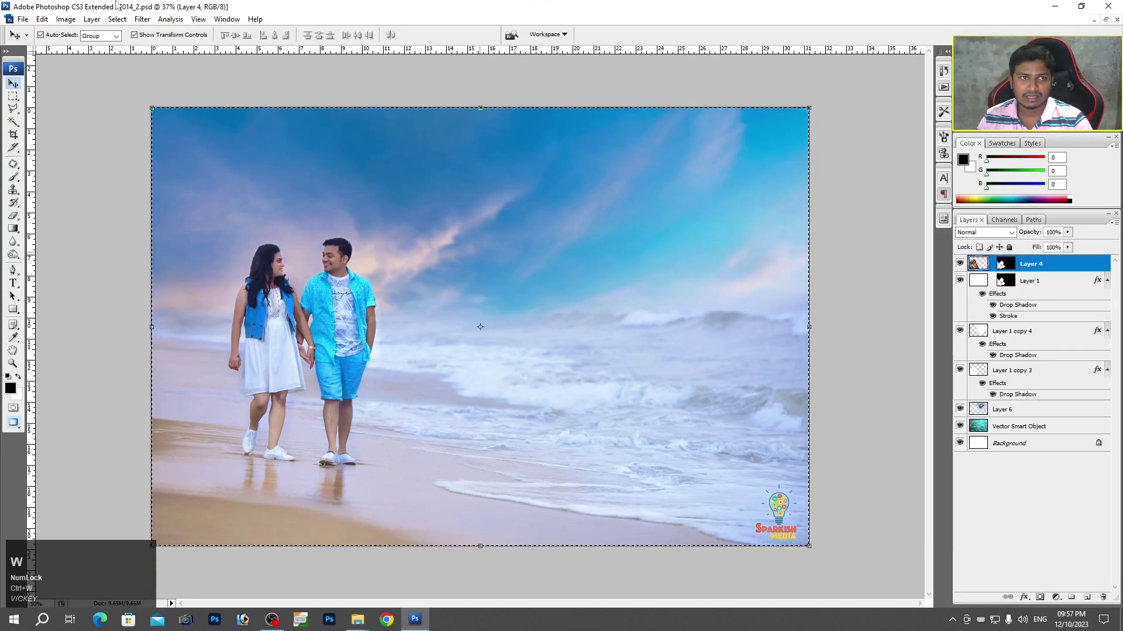
click(85, 19)
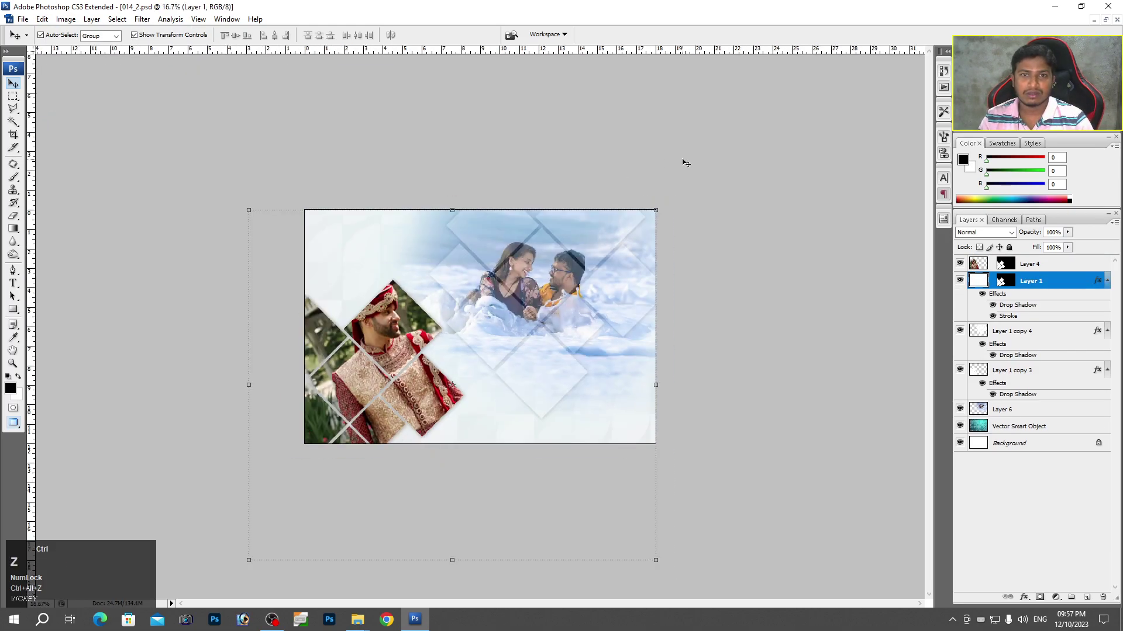
click(552, 312)
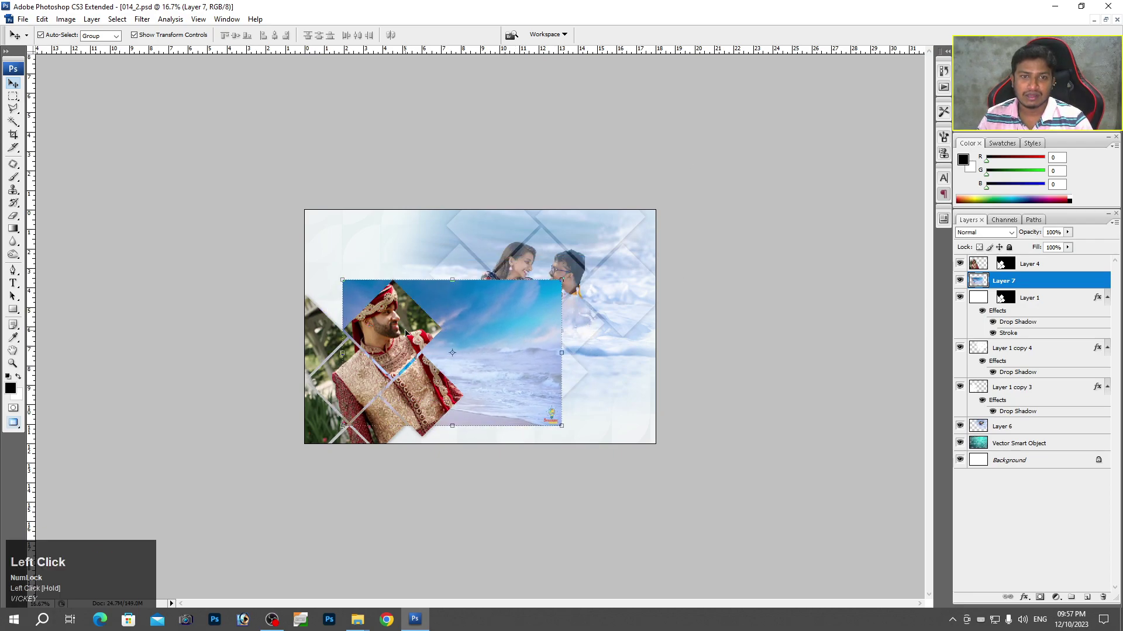